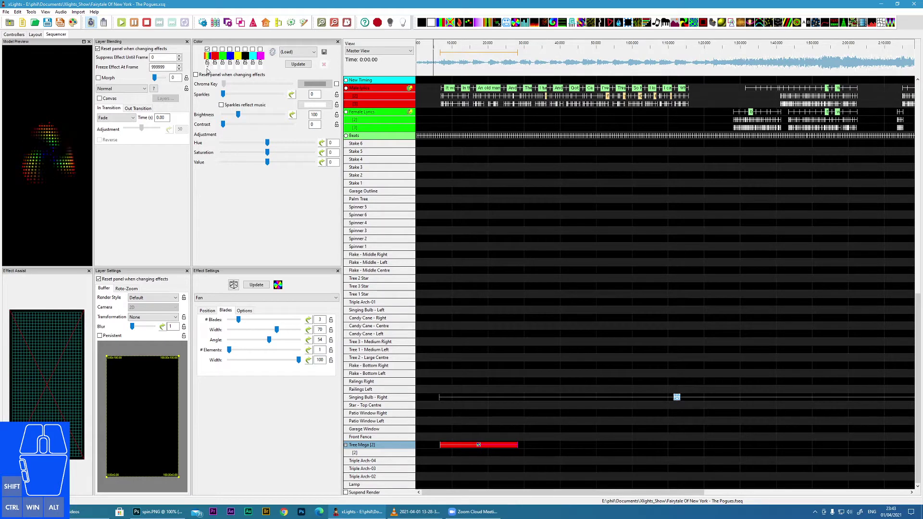
Step: Untick the other palette colours so the Fan effect shows red only
{"action": "left_click", "coordinate": [211, 68]}
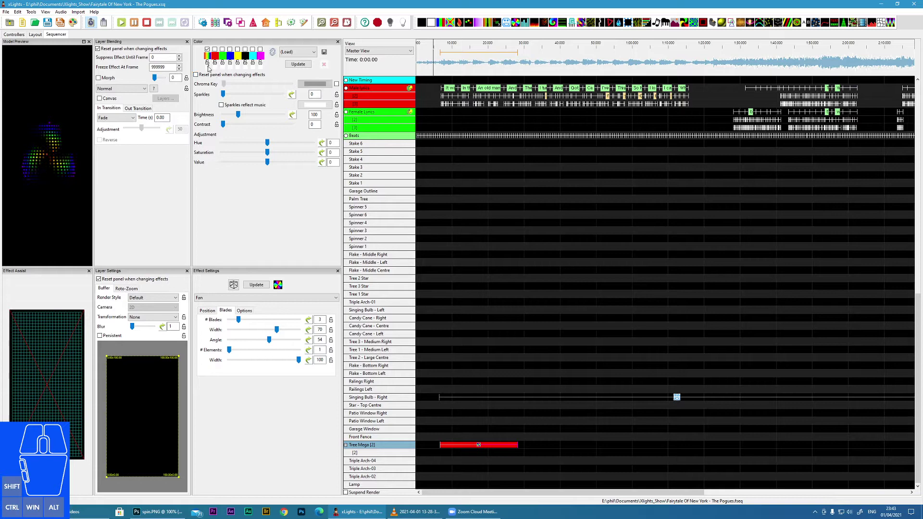
{"action": "left_click", "coordinate": [211, 69]}
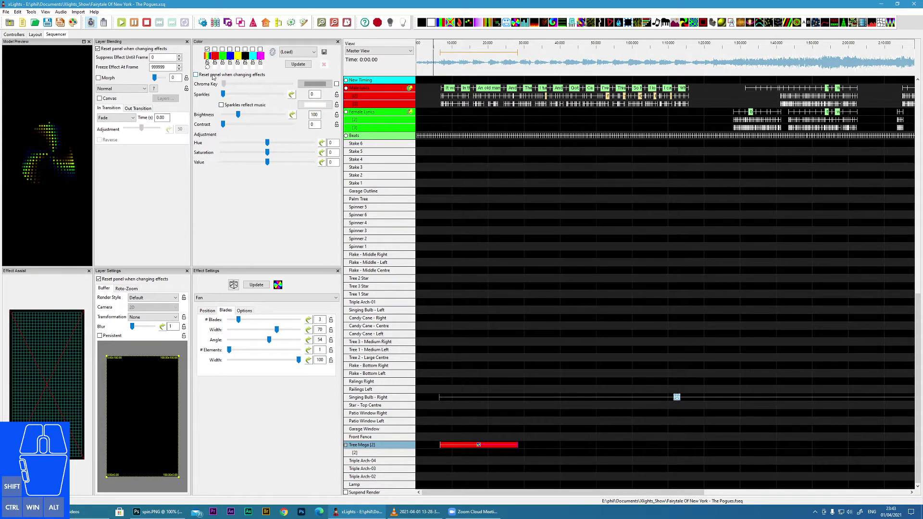
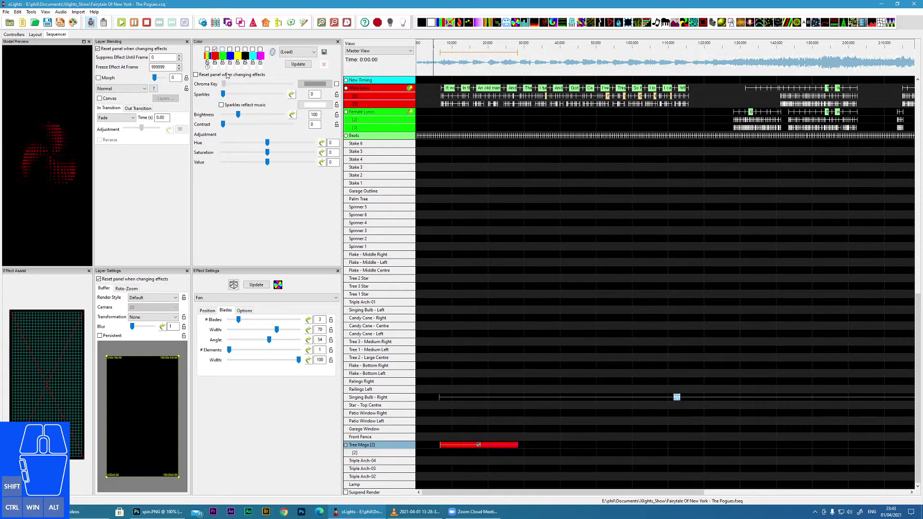
Step: On the fan's Position settings, raise Rev/s to 10
{"action": "left_click", "coordinate": [209, 312]}
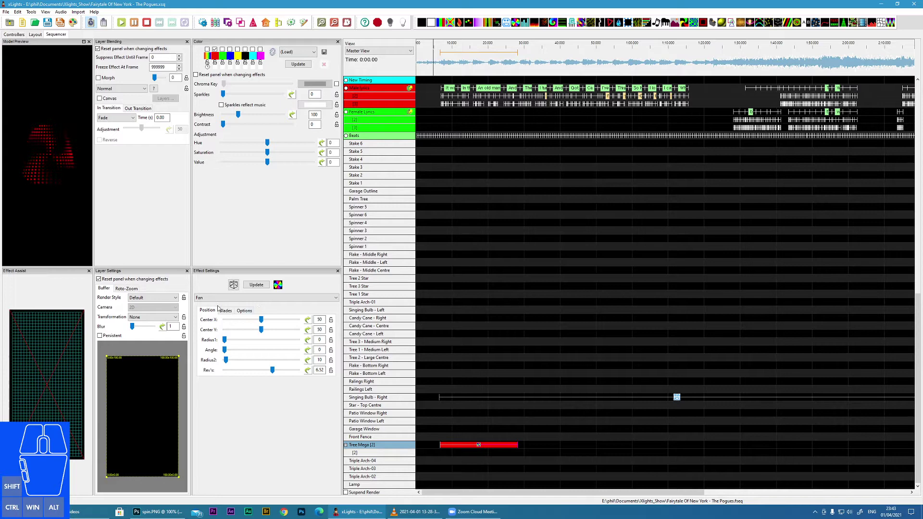
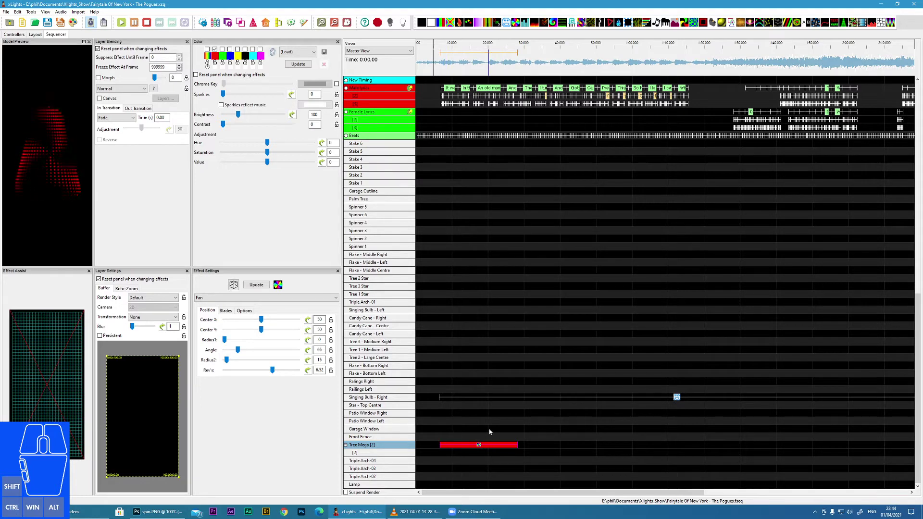
{"action": "left_click", "coordinate": [277, 370]}
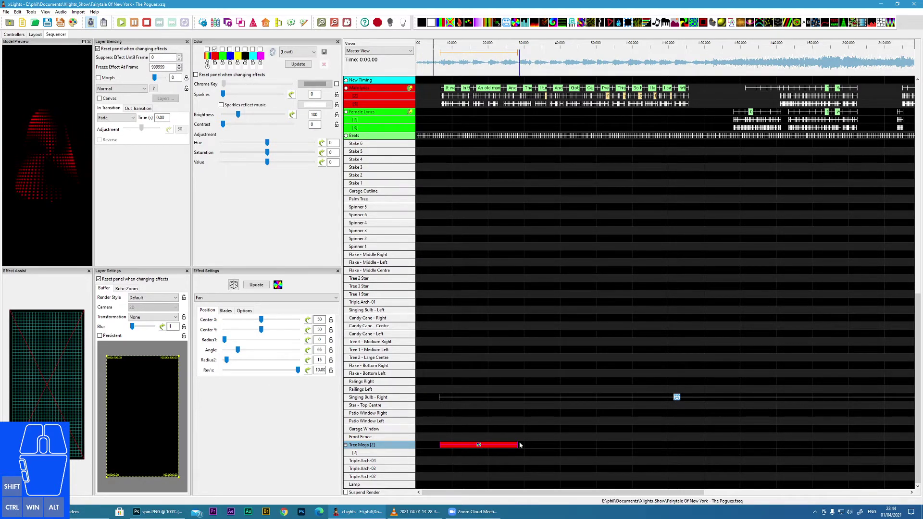
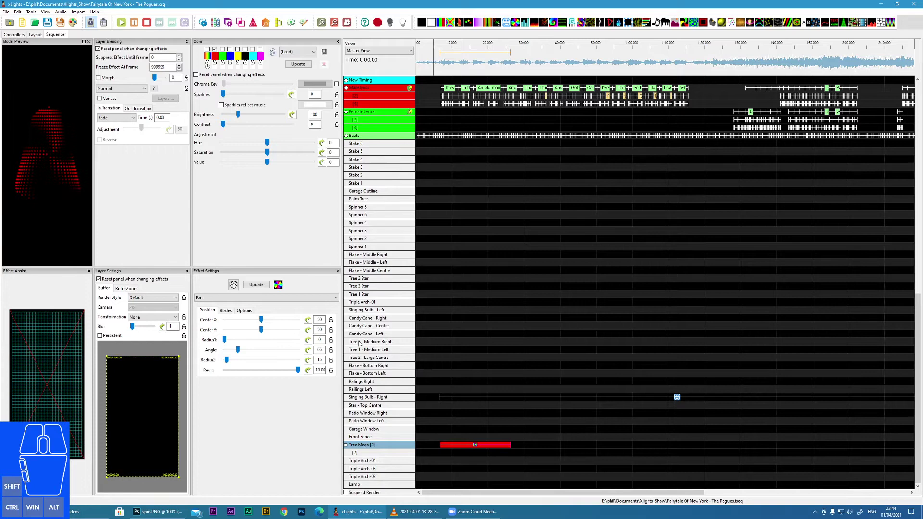
Step: Lower Rev/s to about 9.07 and give the fan 5 blades
{"action": "left_click", "coordinate": [299, 371]}
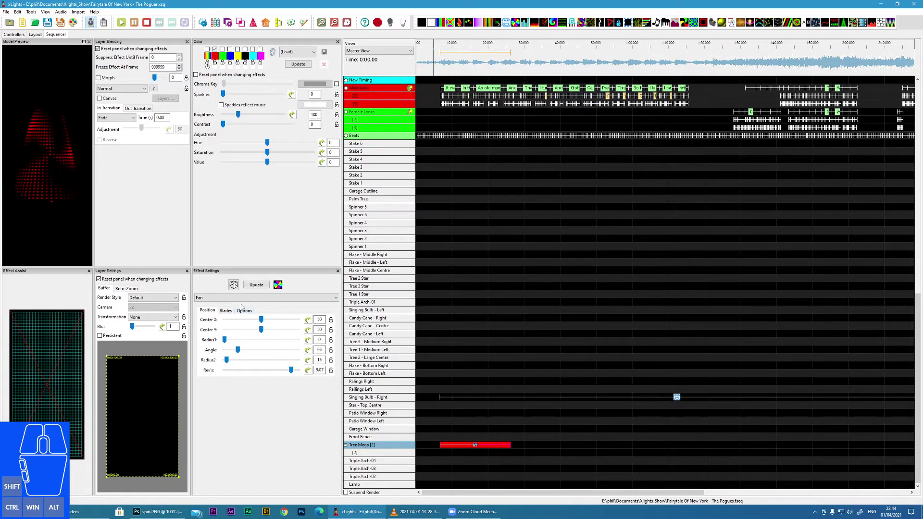
{"action": "left_click", "coordinate": [230, 314]}
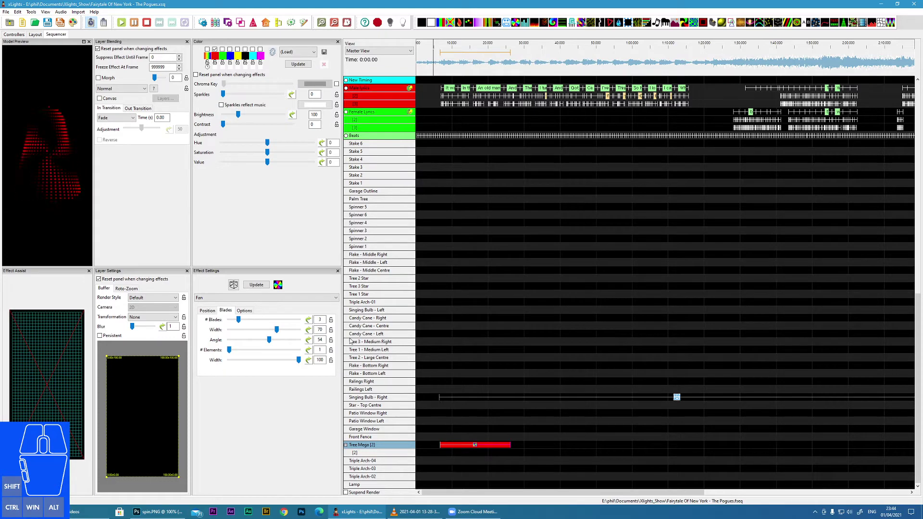
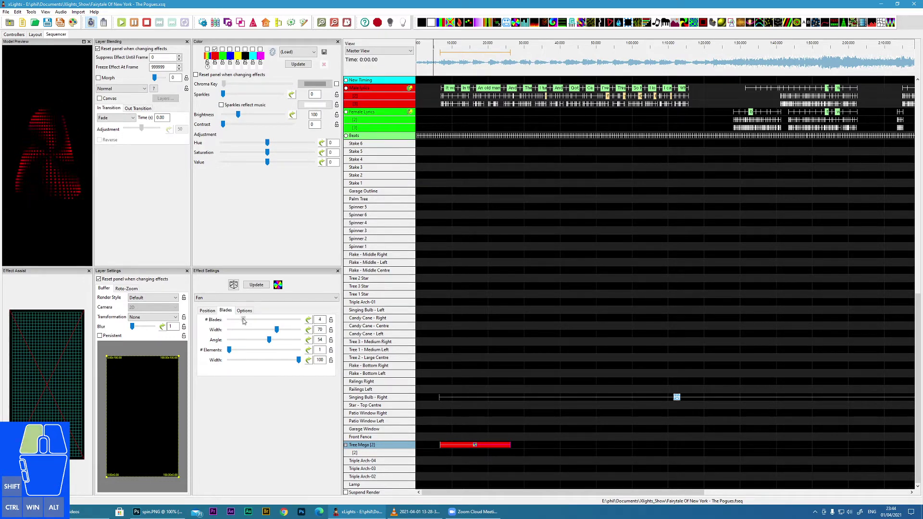
{"action": "left_click", "coordinate": [246, 322]}
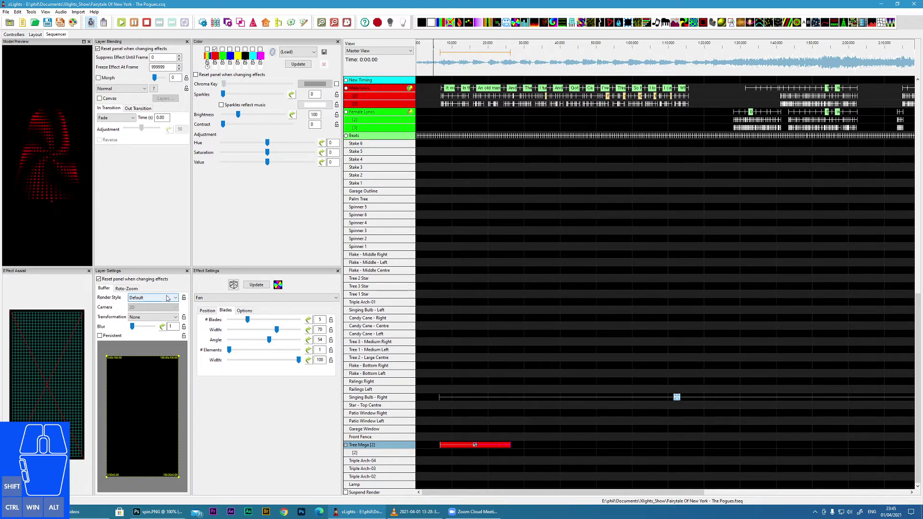
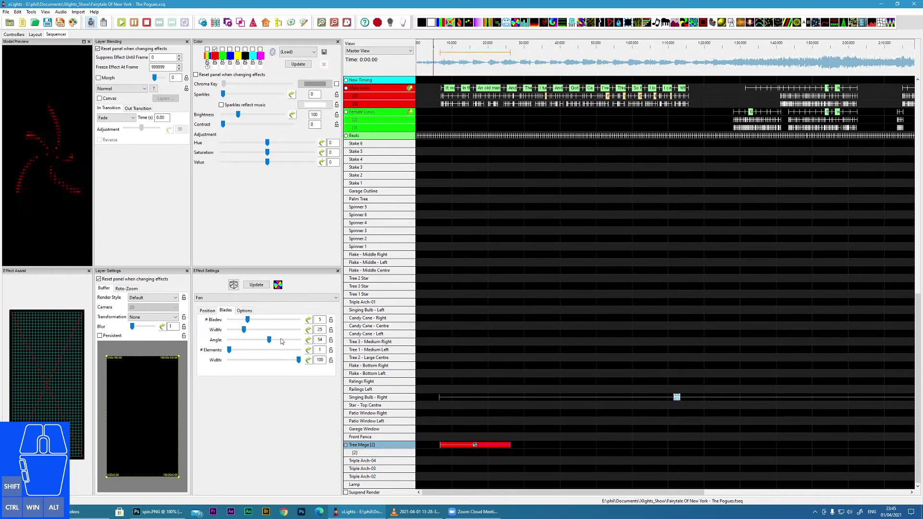
Step: Set blade width to 53 and blade angle to 28 after trying other angles
{"action": "left_click_drag", "start_coordinate": [273, 342], "coordinate": [231, 342]}
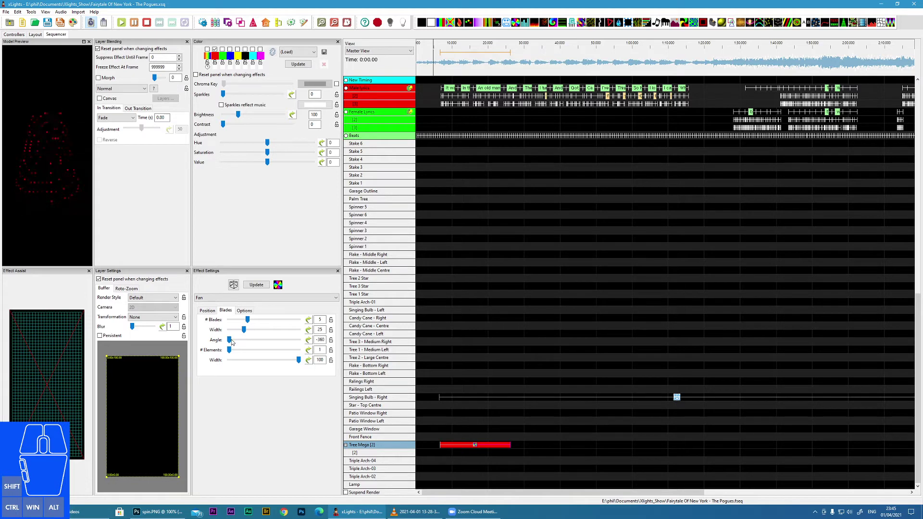
{"action": "left_click", "coordinate": [234, 342]}
{"action": "left_click", "coordinate": [256, 342]}
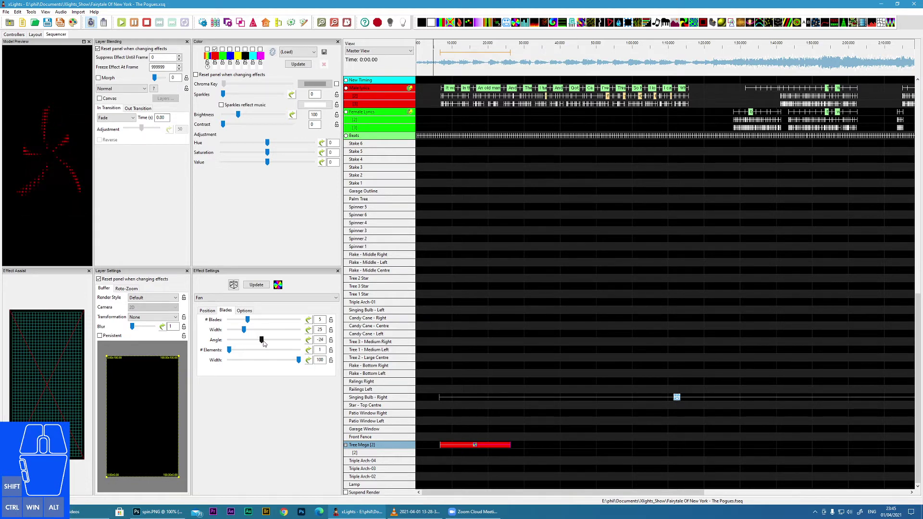
{"action": "left_click", "coordinate": [247, 331]}
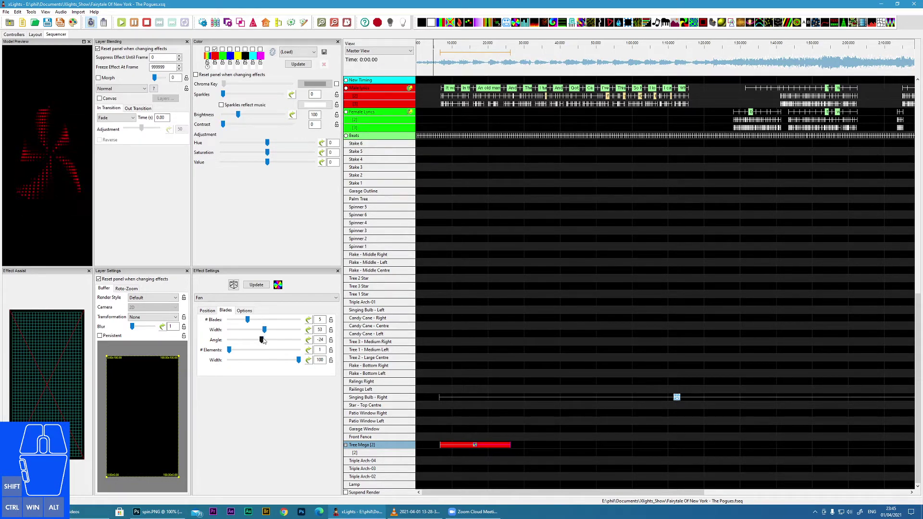
{"action": "left_click_drag", "start_coordinate": [264, 343], "coordinate": [280, 344]}
{"action": "left_click", "coordinate": [278, 343]}
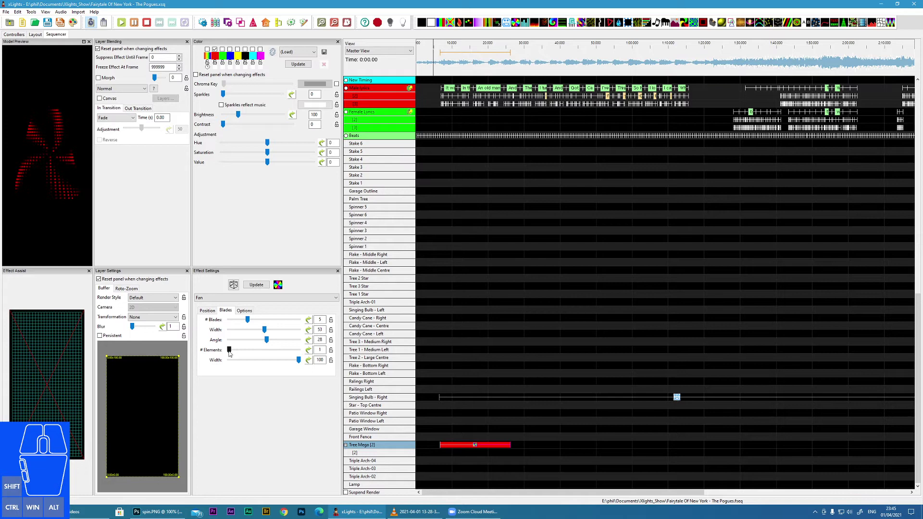
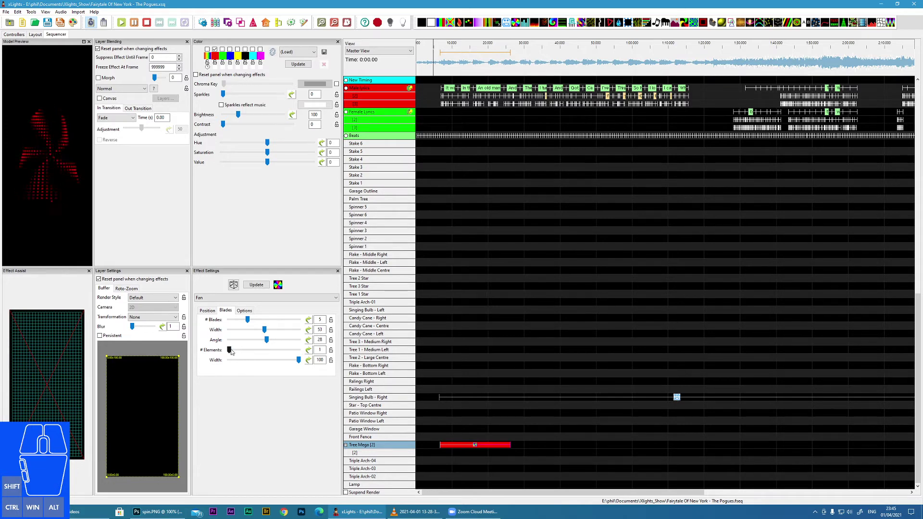
Step: Give the fan blades 2 elements each
{"action": "left_click", "coordinate": [234, 351]}
{"action": "left_click", "coordinate": [244, 352]}
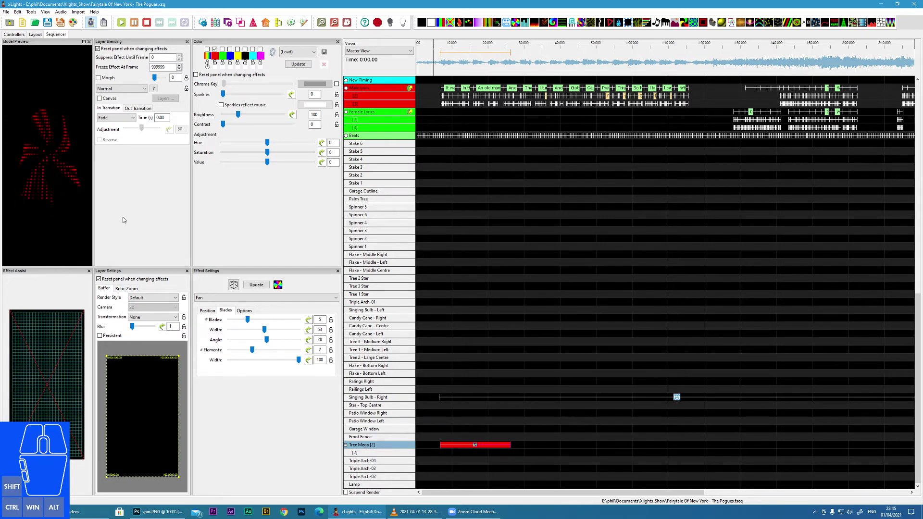
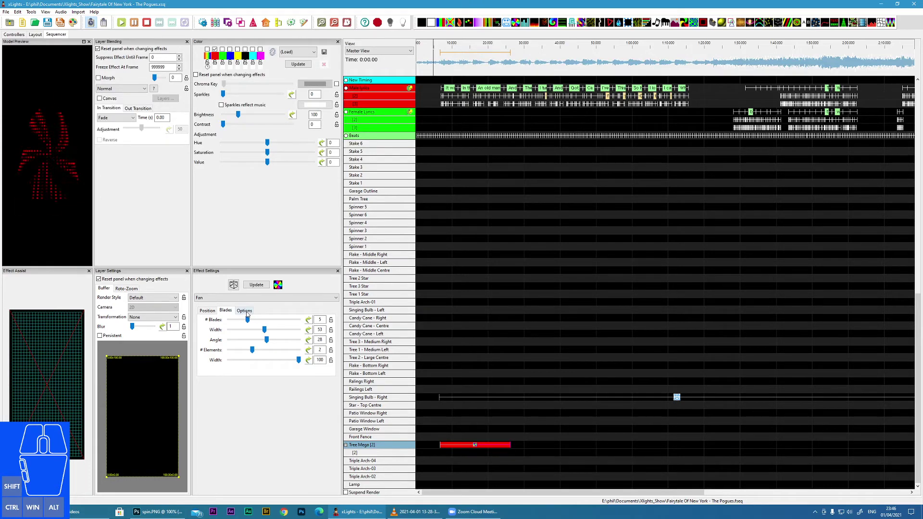
Step: On the fan's Options settings, try a shorter duration and raise the acceleration
{"action": "left_click", "coordinate": [249, 314]}
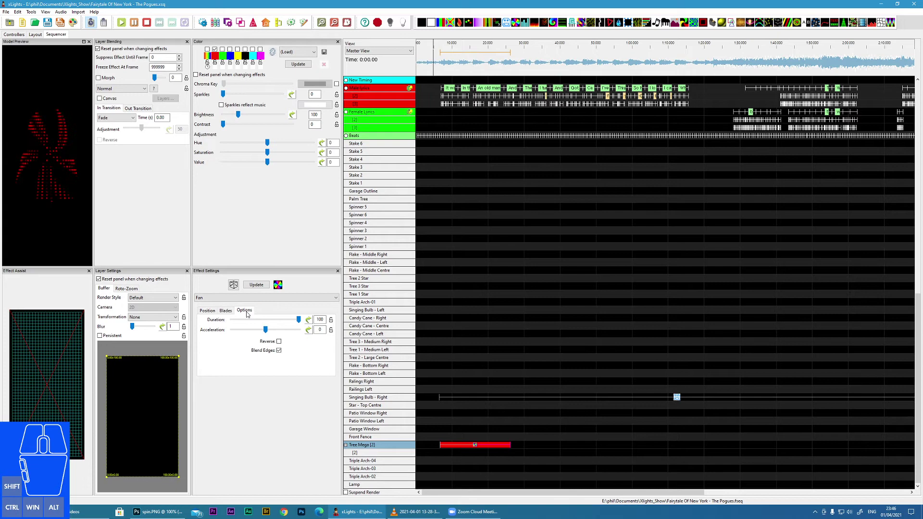
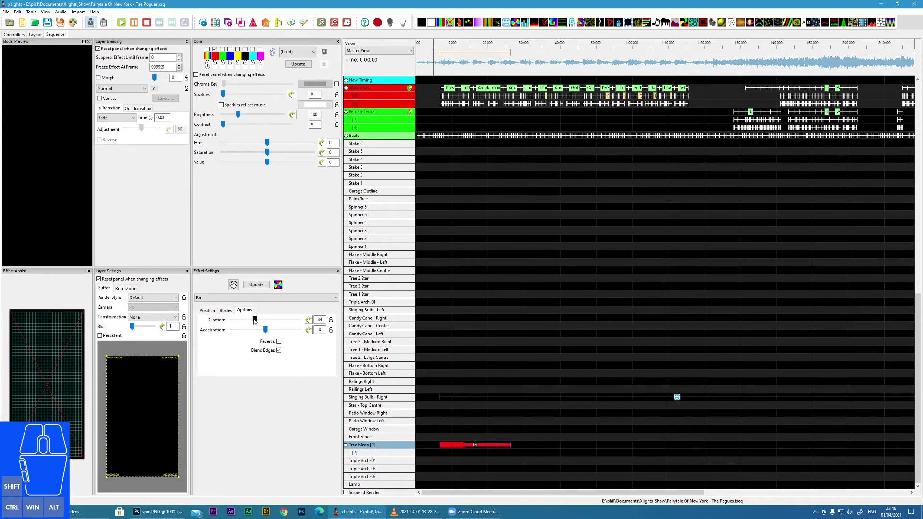
{"action": "left_click_drag", "start_coordinate": [257, 321], "coordinate": [302, 321]}
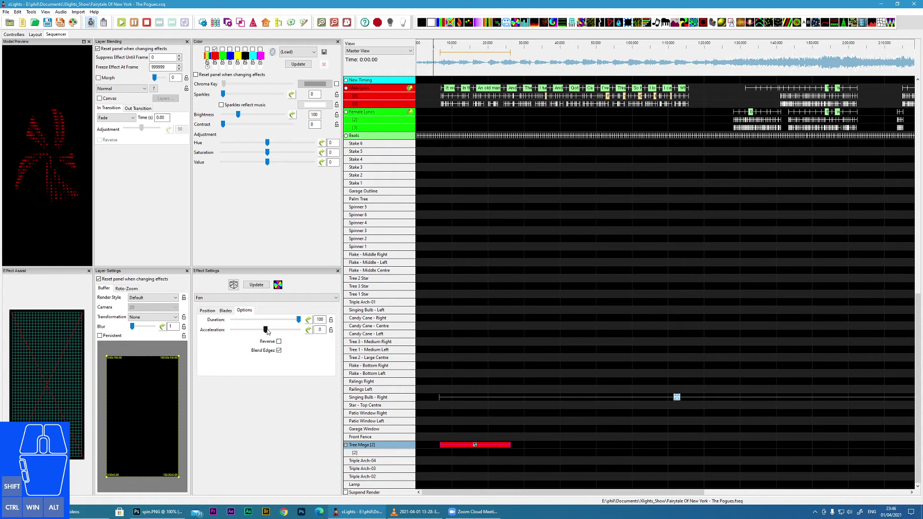
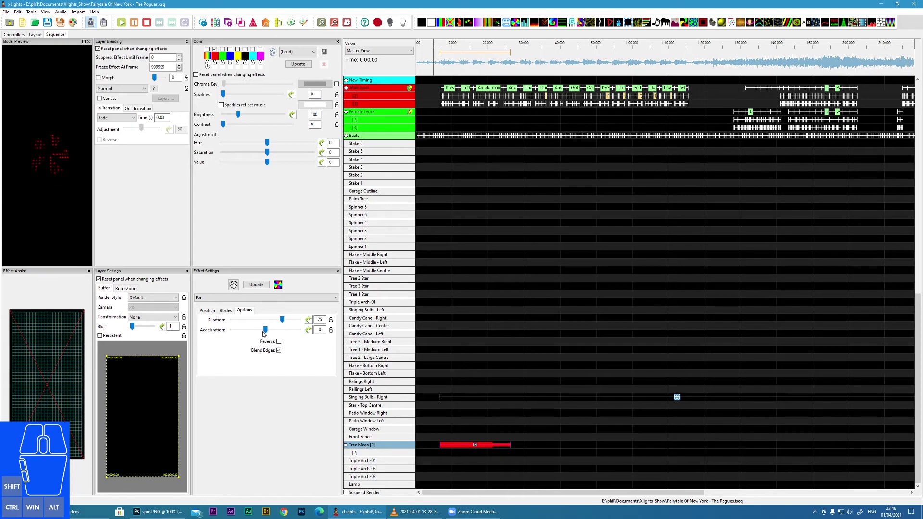
{"action": "left_click", "coordinate": [268, 331]}
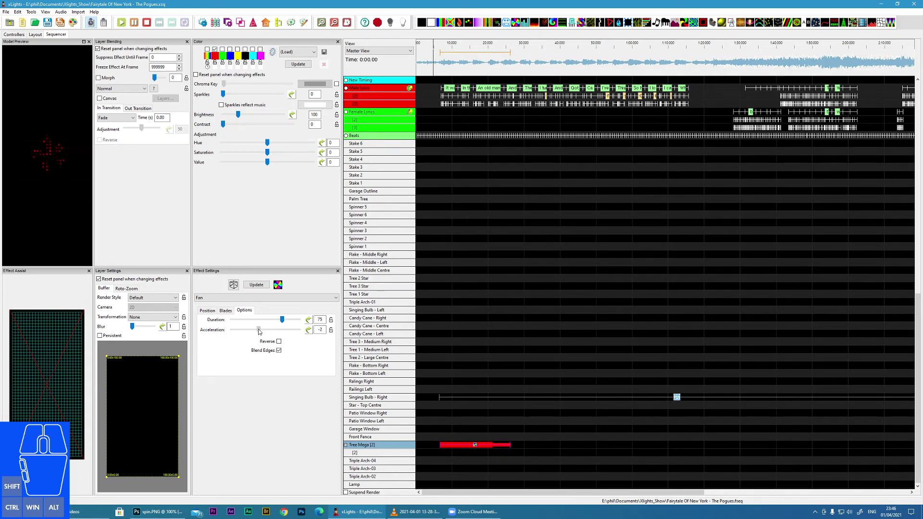
Step: Reset duration to 100 and toggle Reverse to compare, leaving it off
{"action": "left_click", "coordinate": [285, 320]}
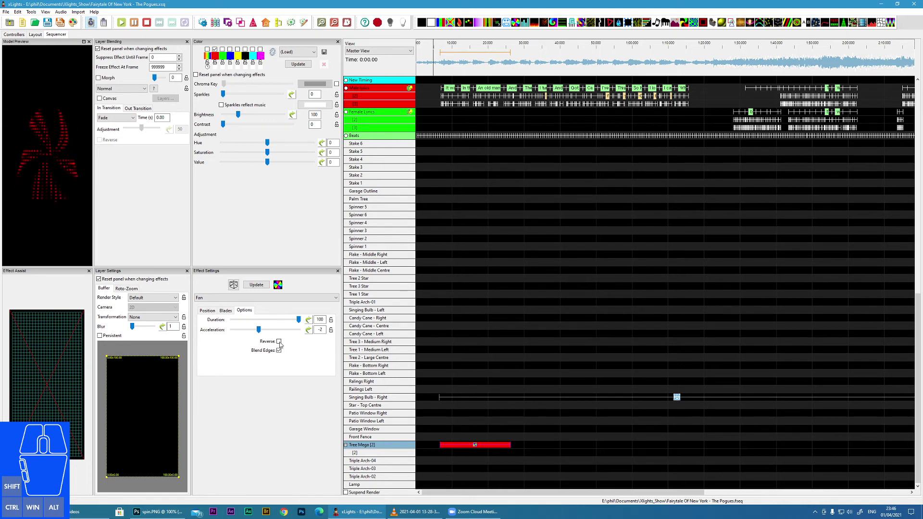
{"action": "left_click", "coordinate": [282, 344]}
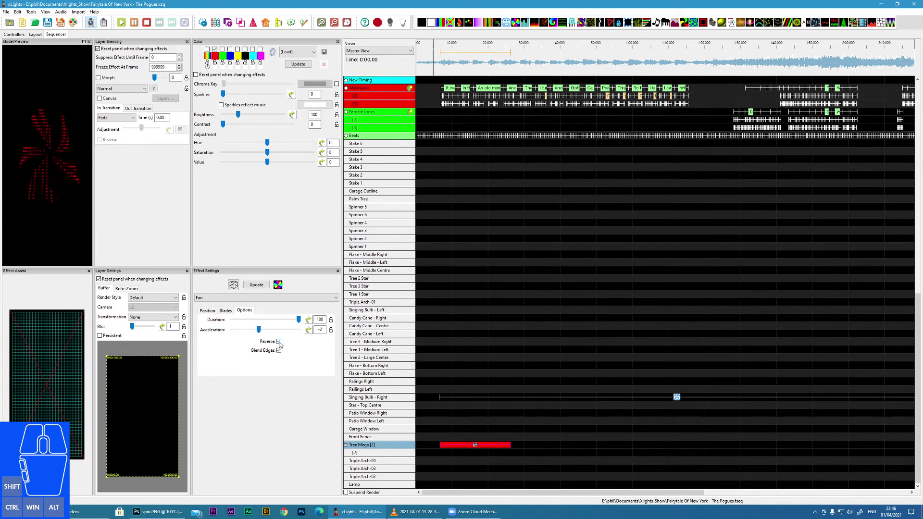
{"action": "left_click", "coordinate": [282, 344]}
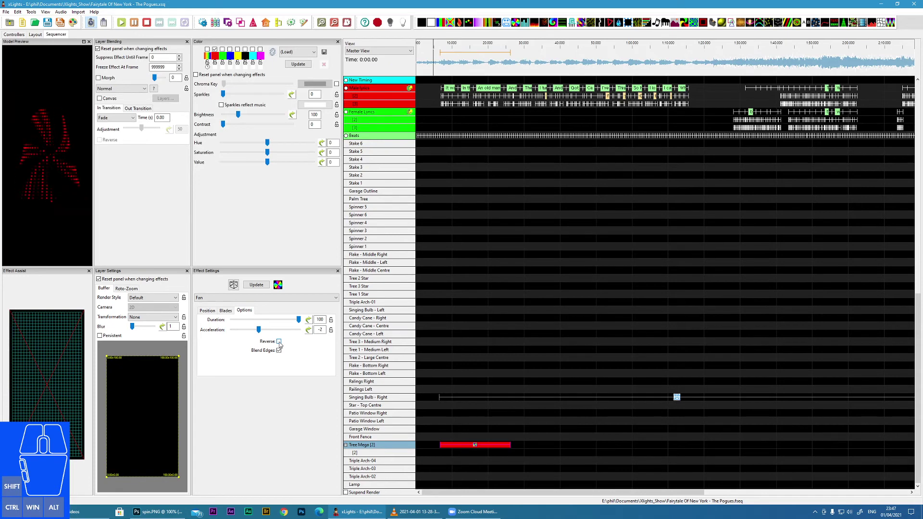
{"action": "left_click", "coordinate": [282, 345]}
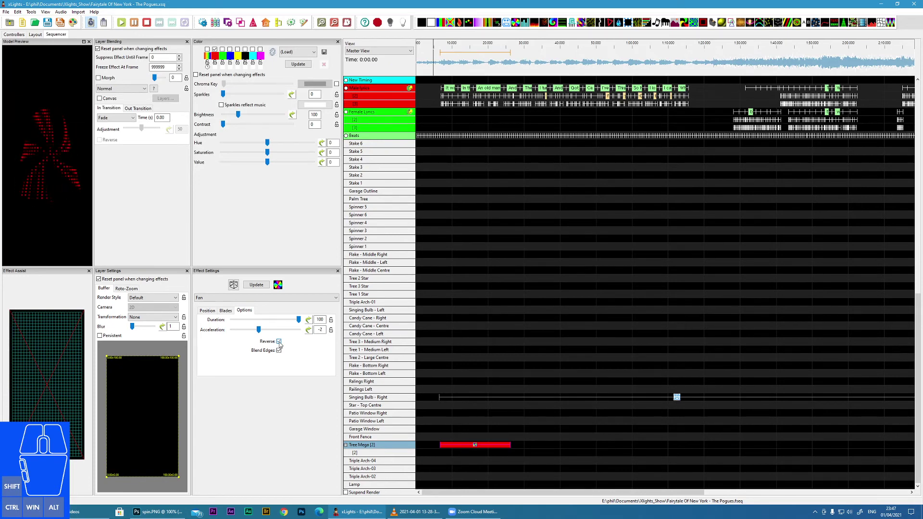
{"action": "left_click", "coordinate": [282, 344]}
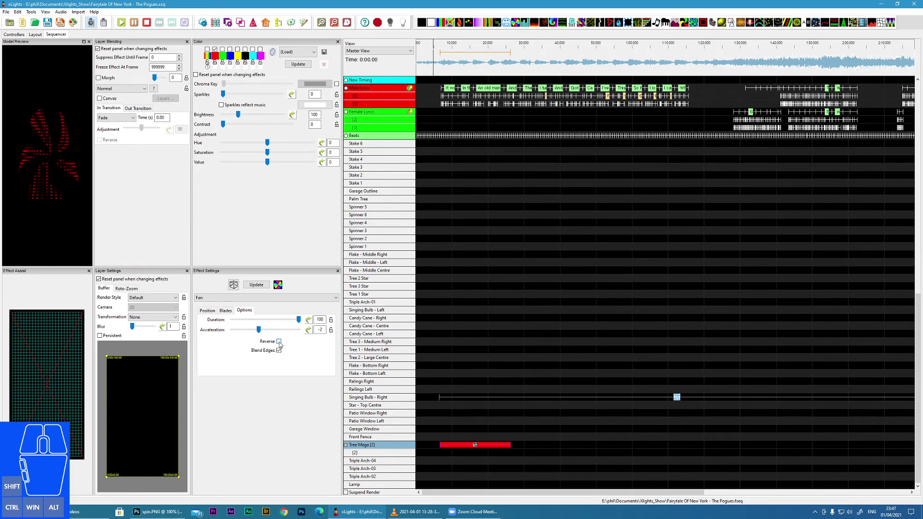
{"action": "left_click", "coordinate": [282, 344]}
Step: Toggle Blend Edges to compare, leaving blade edge blending off
{"action": "left_click", "coordinate": [282, 344]}
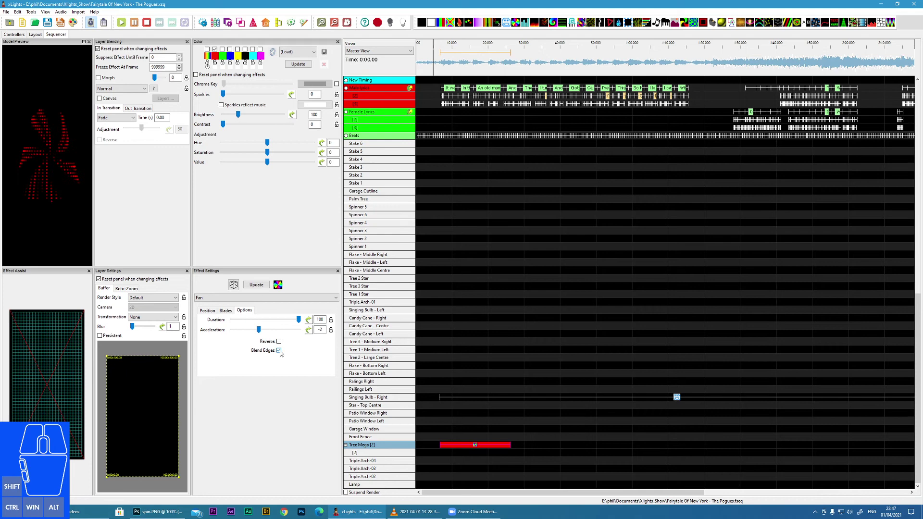
{"action": "left_click", "coordinate": [283, 353]}
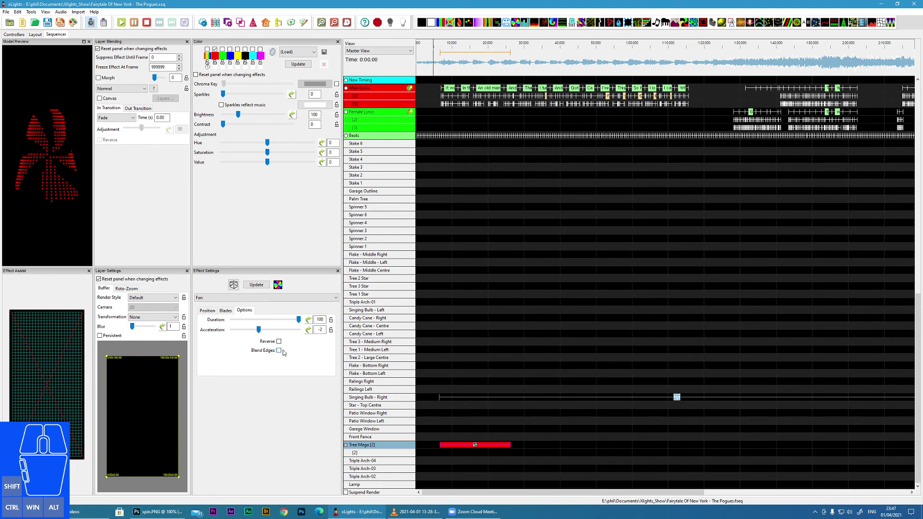
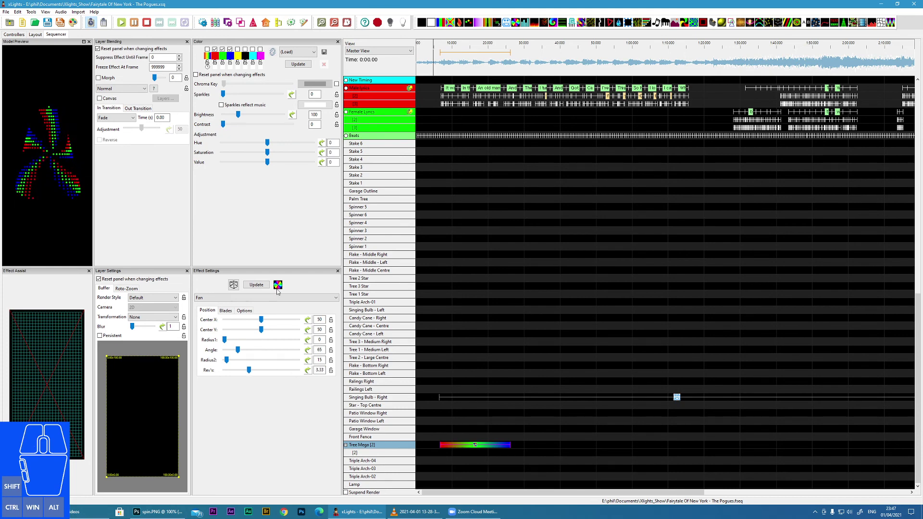
Step: Return to the fan's Options settings to re-enable Blend Edges
{"action": "left_click", "coordinate": [247, 312]}
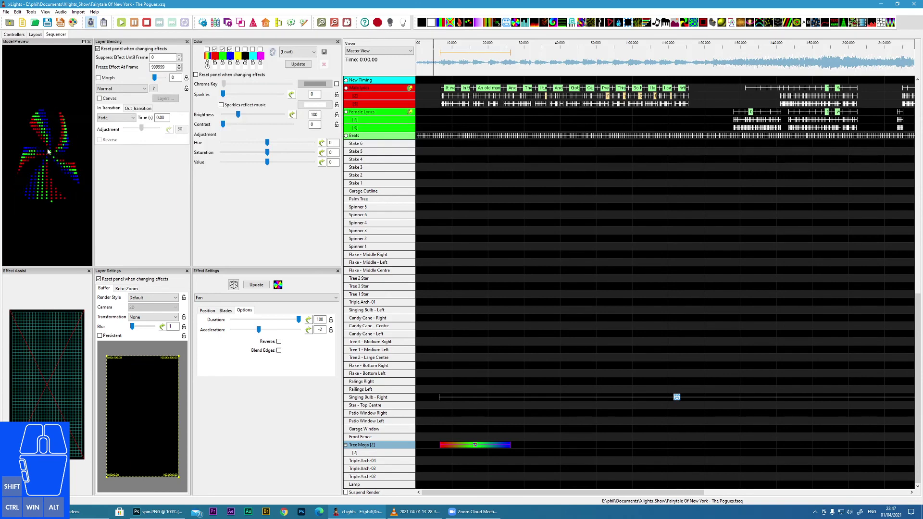
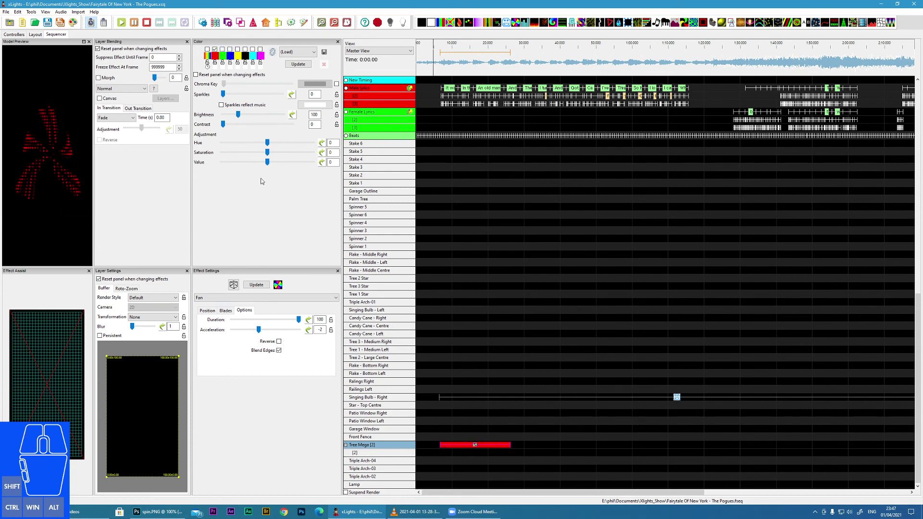
Step: Reduce blade elements to 1 and turn Blend Edges on
{"action": "left_click", "coordinate": [229, 315]}
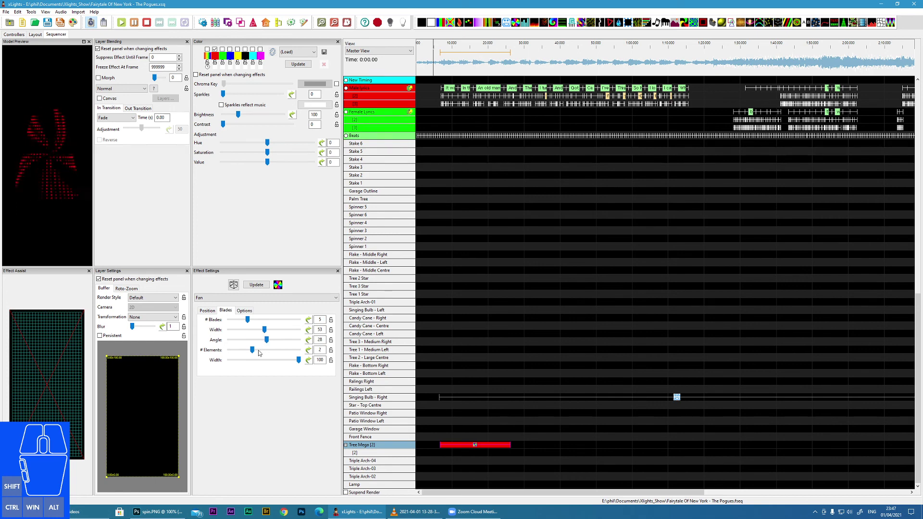
{"action": "left_click", "coordinate": [253, 352]}
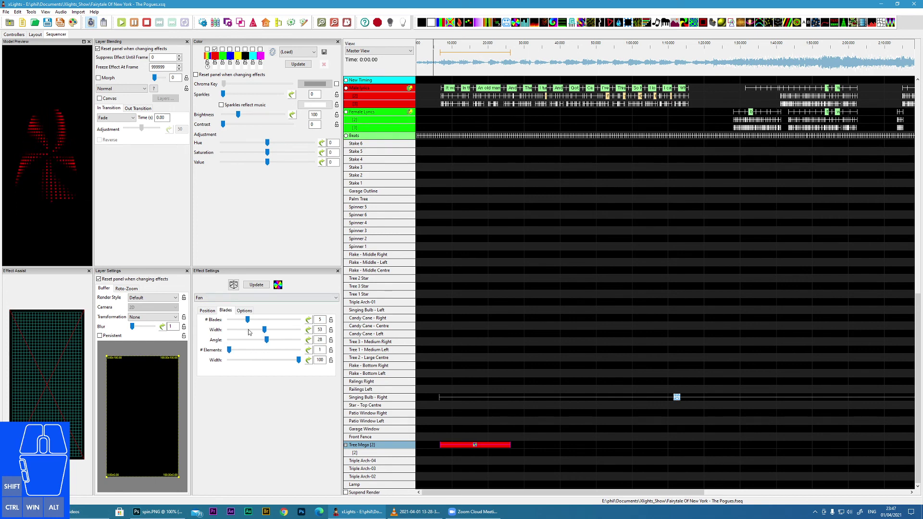
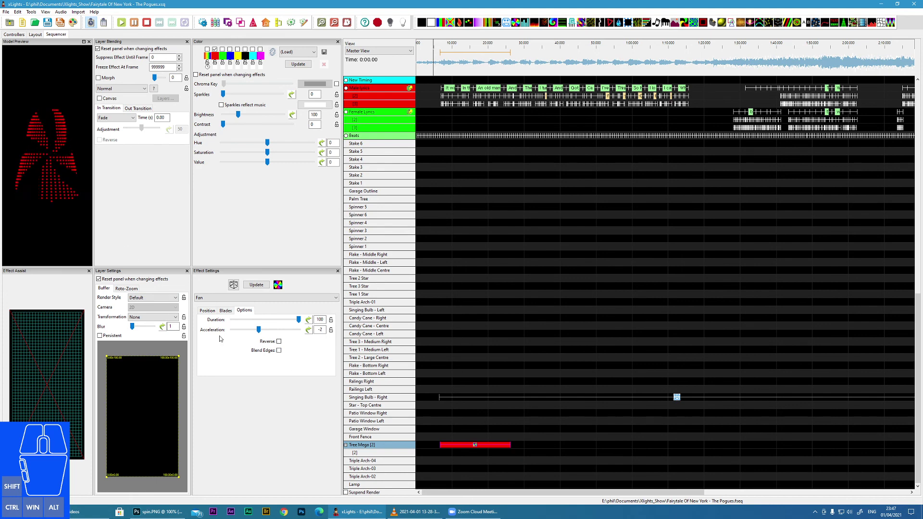
{"action": "left_click", "coordinate": [281, 353]}
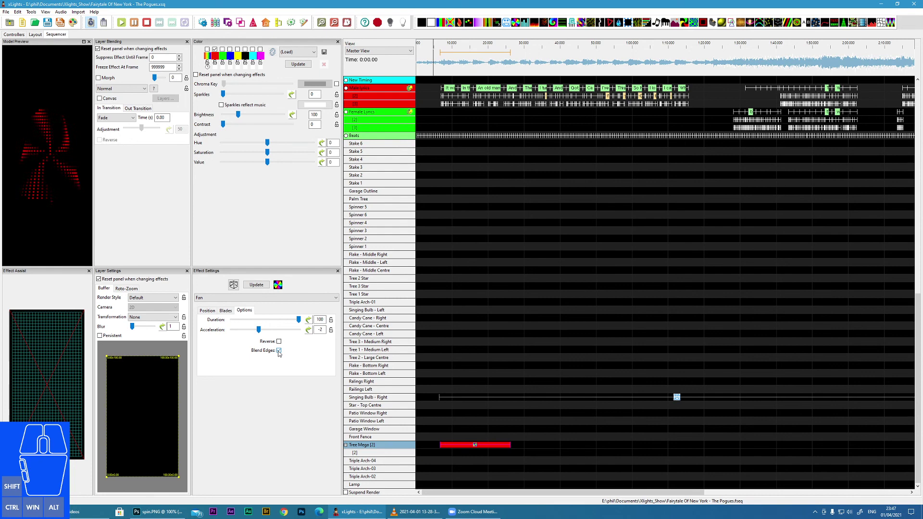